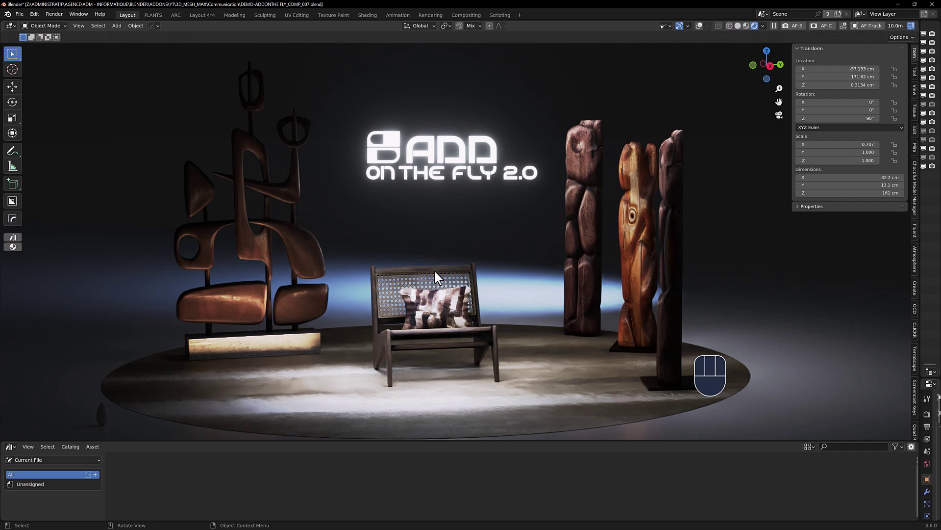
- Mark the ARM_CH_CORB_01 cane armchair as an asset and show its Add On The Fly object properties
{"action": "left_click", "coordinate": [436, 277]}
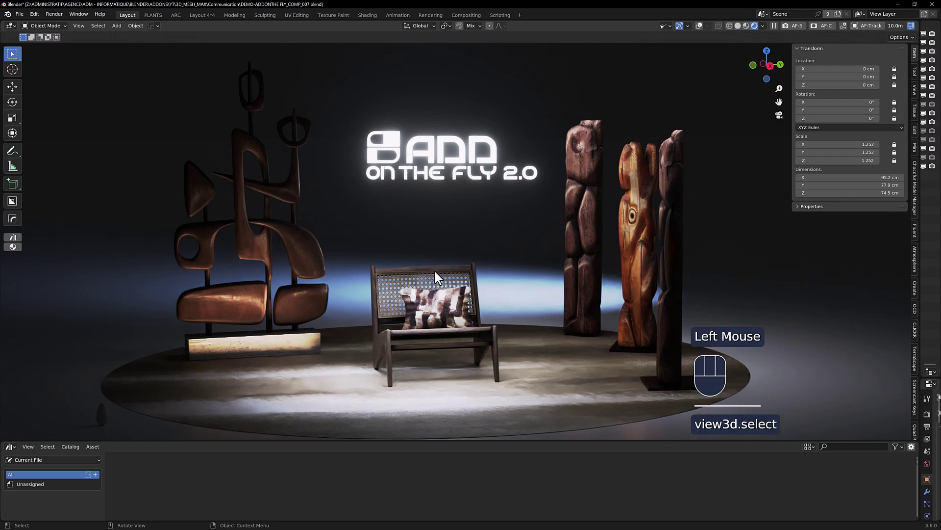
{"action": "key", "text": "shift+alt+z"}
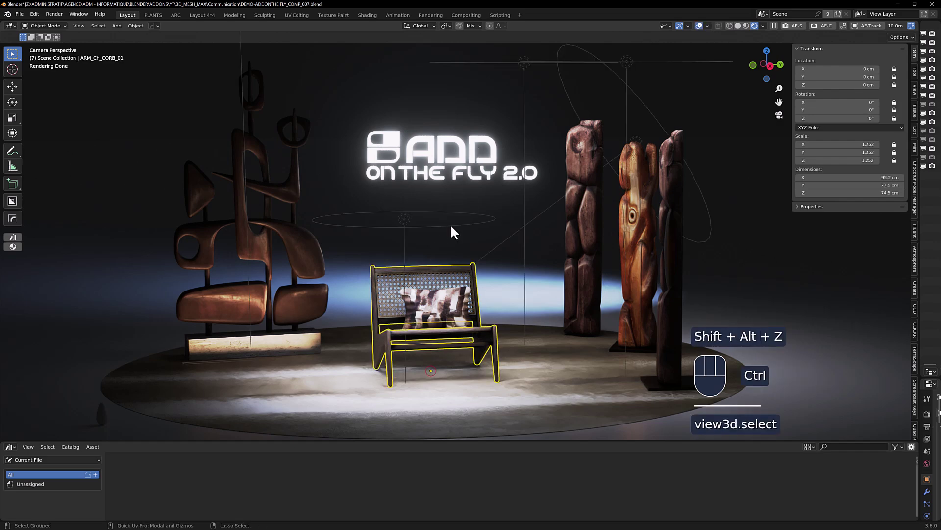
{"action": "scroll", "scroll_direction": "down", "scroll_amount": 3}
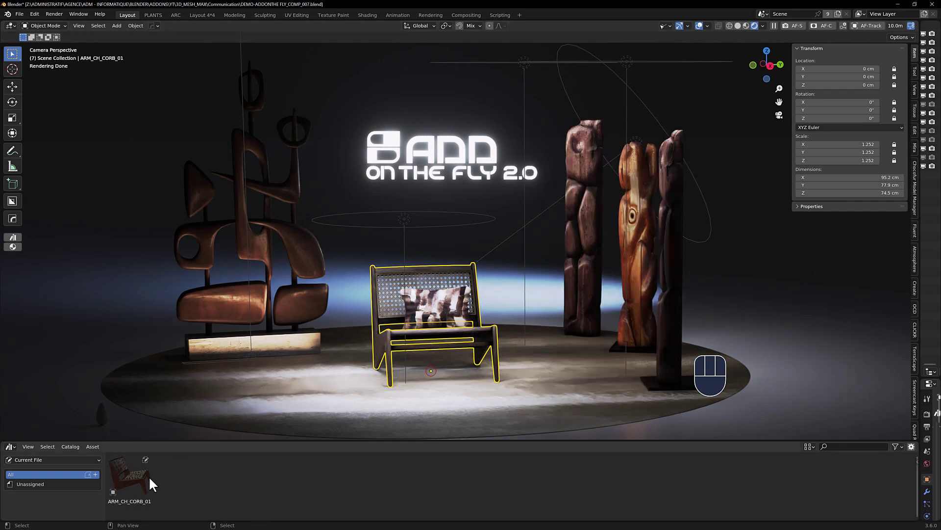
{"action": "scroll", "scroll_direction": "down", "scroll_amount": 3}
- Lock the chair's transforms, then review the Add_on_the_fly add-on preferences with Lock Point Size 12
{"action": "left_click", "coordinate": [451, 236]}
{"action": "scroll", "scroll_direction": "down", "scroll_amount": 3}
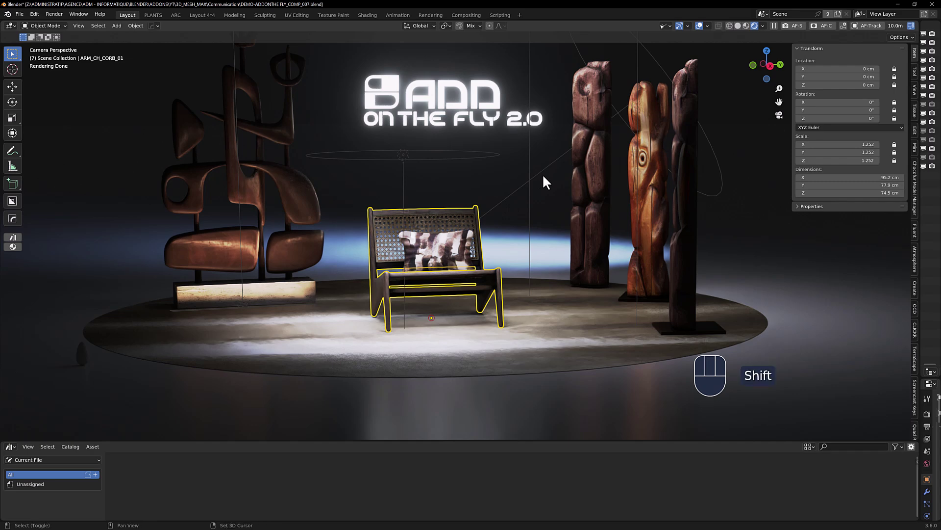
{"action": "key", "text": "shift+u"}
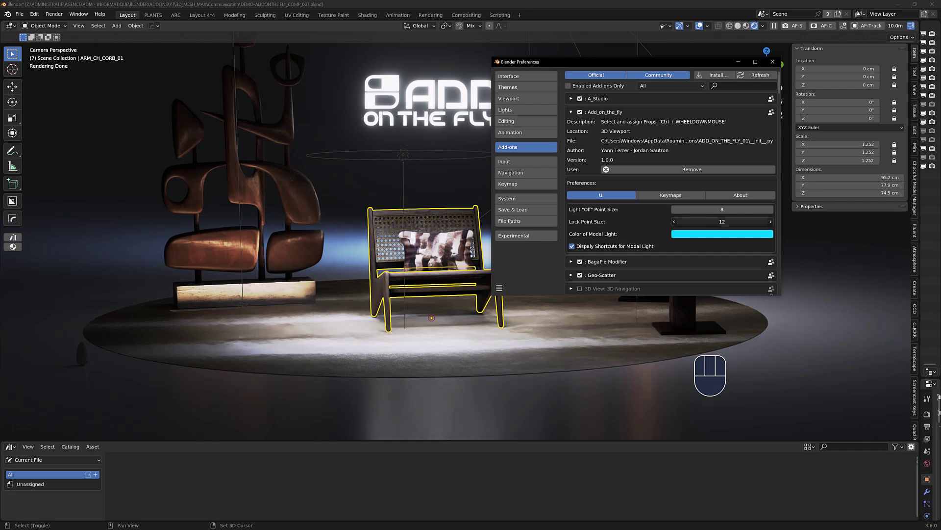
- Rename the tall totem's material to WOOD_AAA and shift its hue and value to teal
{"action": "scroll", "scroll_direction": "down", "scroll_amount": 3}
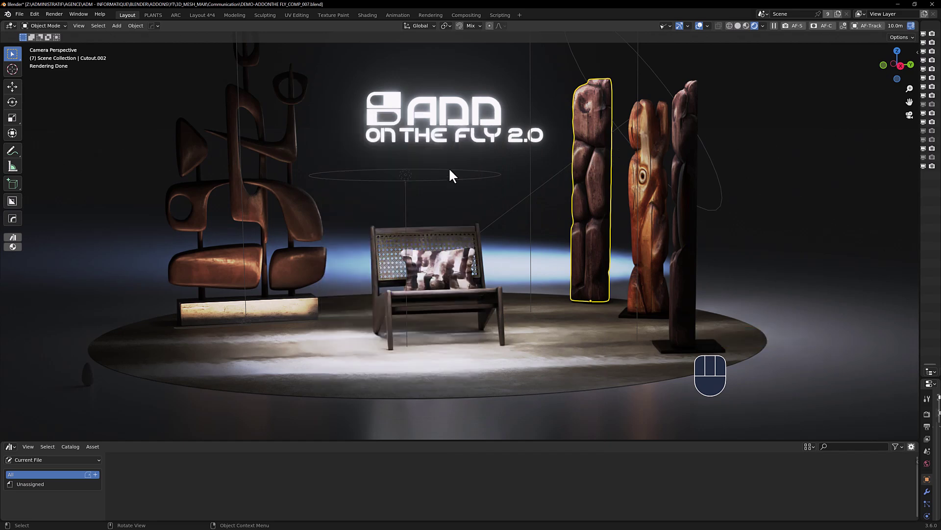
{"action": "scroll", "scroll_direction": "down", "scroll_amount": 3}
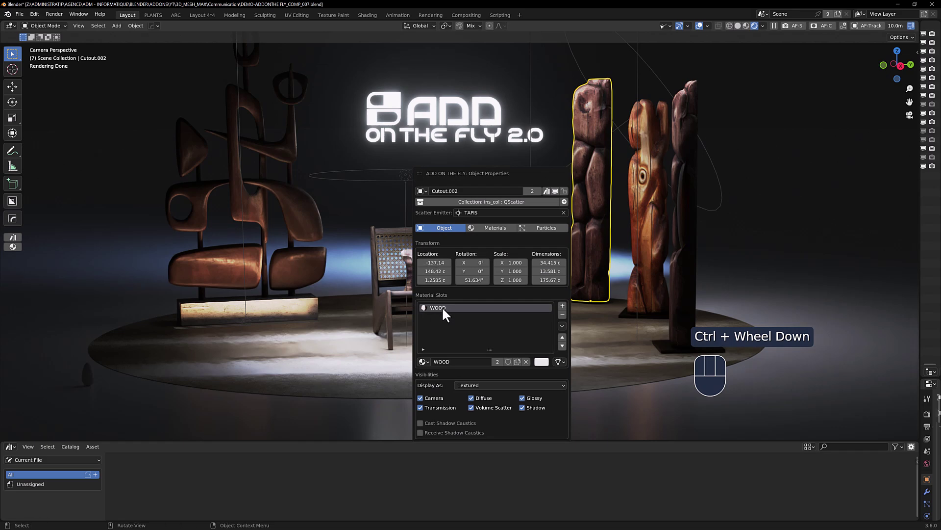
{"action": "left_click_drag", "start_coordinate": [444, 314], "coordinate": [572, 167]}
{"action": "key", "text": "shift+a"}
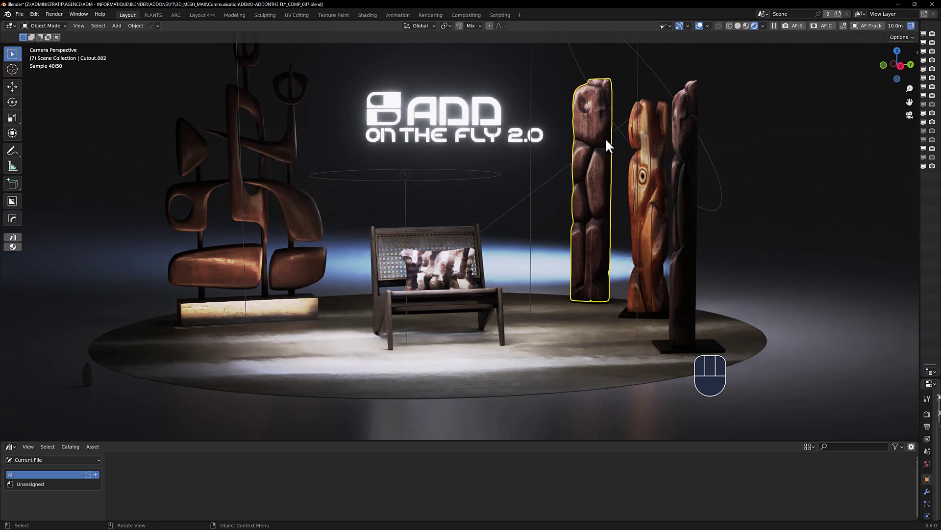
{"action": "scroll", "scroll_direction": "down", "scroll_amount": 3}
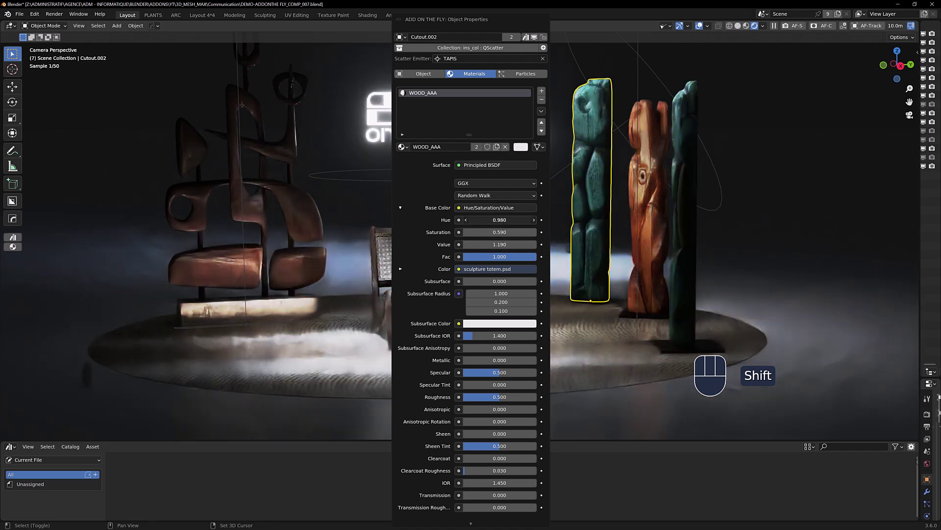
{"action": "left_click", "coordinate": [592, 226]}
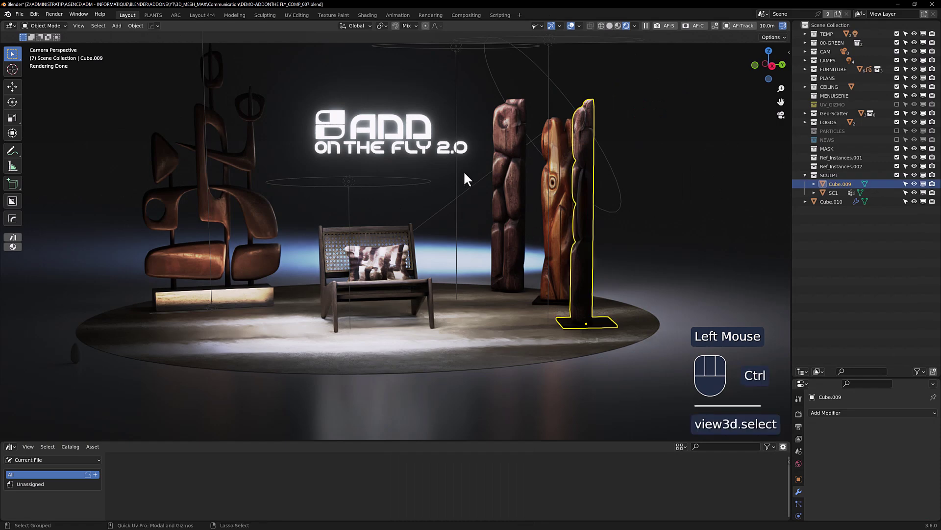
{"action": "scroll", "scroll_direction": "down", "scroll_amount": 3}
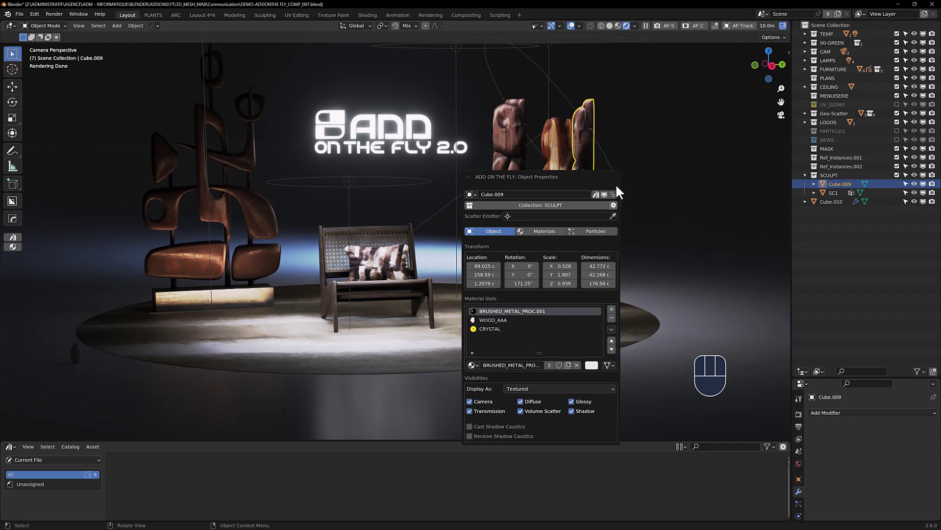
{"action": "left_click", "coordinate": [570, 193]}
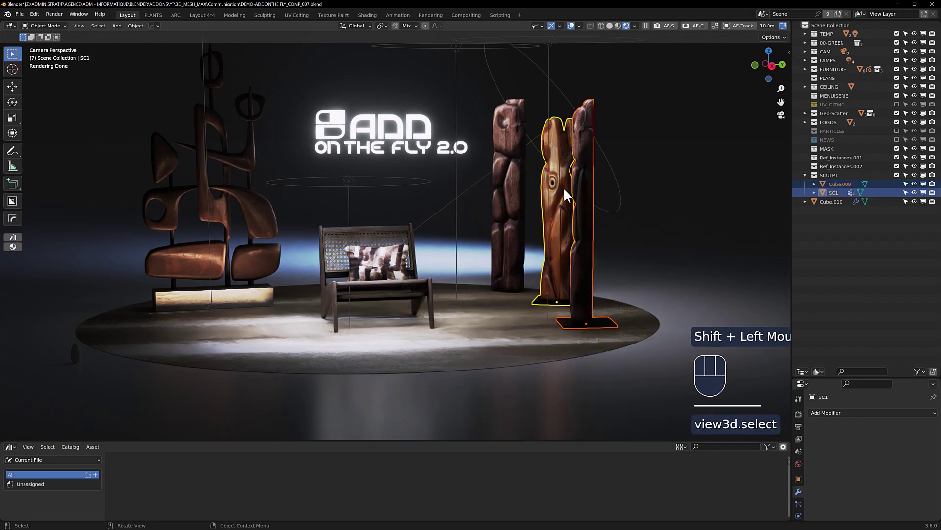
{"action": "left_click", "coordinate": [585, 194]}
{"action": "left_click", "coordinate": [585, 194]}
{"action": "scroll", "scroll_direction": "down", "scroll_amount": 3}
{"action": "key", "text": "g"}
{"action": "left_click", "coordinate": [865, 180]}
{"action": "left_click", "coordinate": [899, 181]}
{"action": "left_click", "coordinate": [899, 181]}
{"action": "left_click", "coordinate": [805, 177]}
{"action": "left_click", "coordinate": [849, 188]}
{"action": "key", "text": "g"}
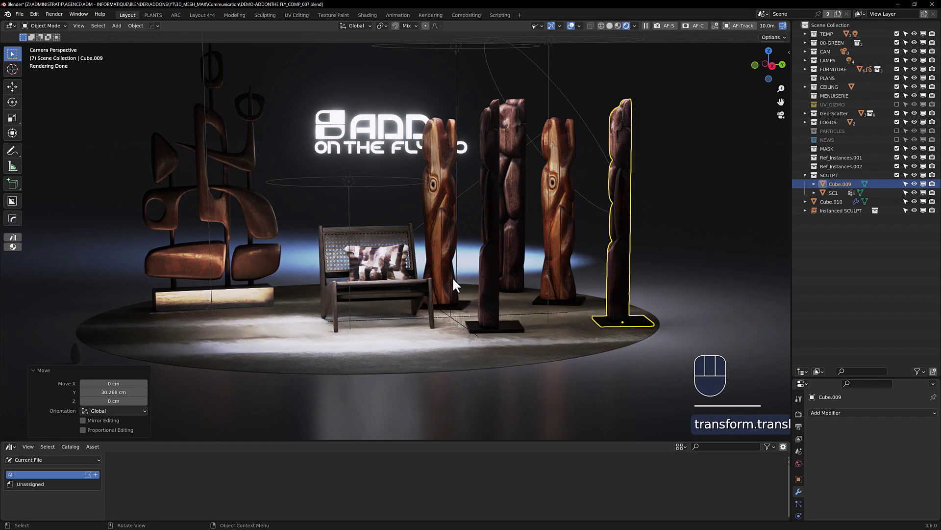
{"action": "left_click", "coordinate": [612, 223]}
- Instance the two carved totems as Instanced SCULPT and move the copy beside the originals
{"action": "left_click", "coordinate": [565, 223]}
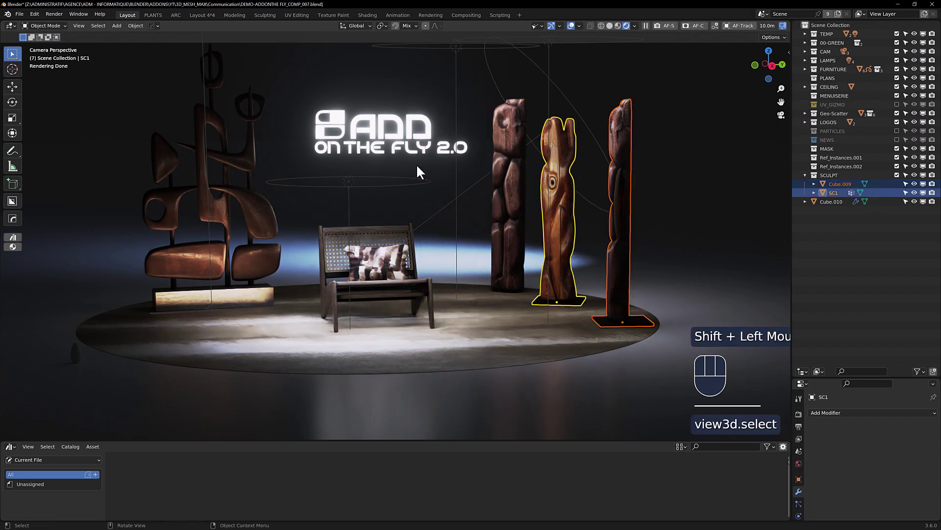
{"action": "scroll", "scroll_direction": "down", "scroll_amount": 3}
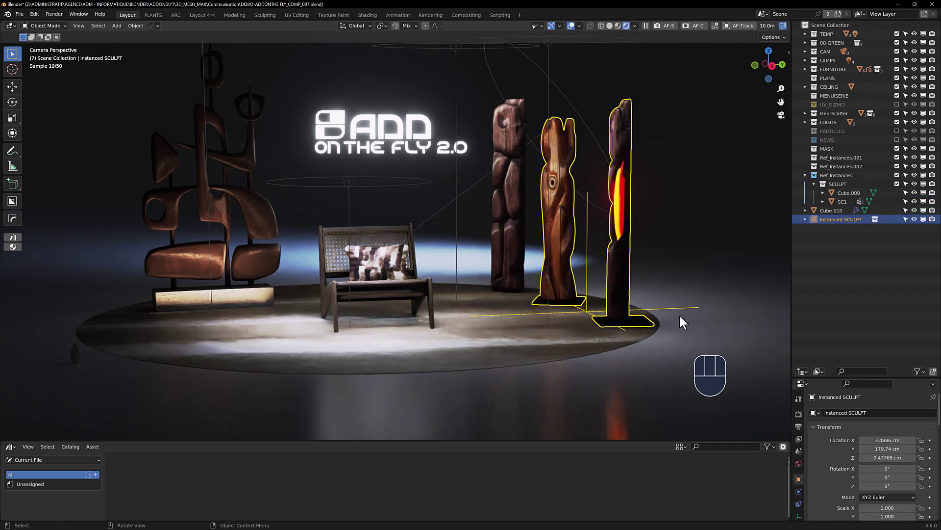
{"action": "key", "text": "g"}
{"action": "left_click", "coordinate": [450, 196]}
- Select the Cutout.006 wooden sculpture and show its Add On The Fly properties
{"action": "left_click", "coordinate": [619, 204]}
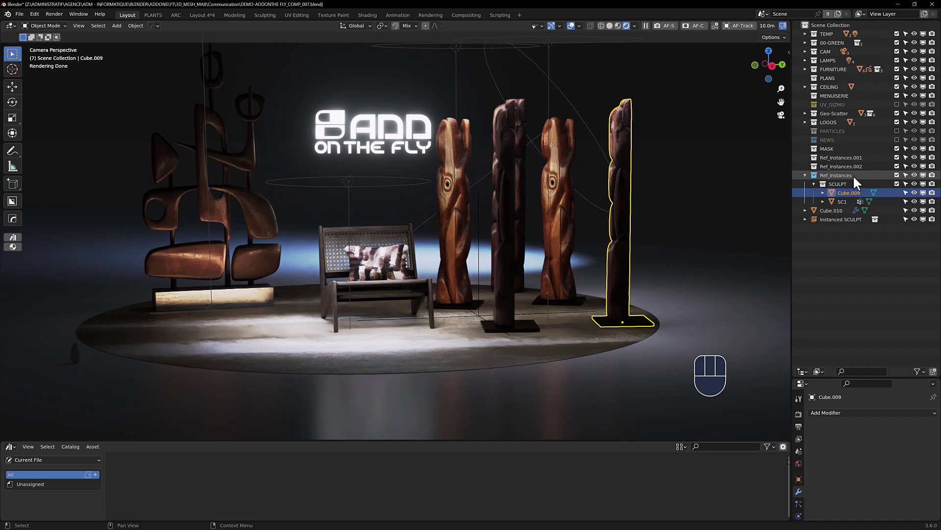
{"action": "left_click", "coordinate": [299, 294]}
{"action": "left_click", "coordinate": [262, 255]}
{"action": "scroll", "scroll_direction": "down", "scroll_amount": 3}
{"action": "scroll", "scroll_direction": "down", "scroll_amount": 3}
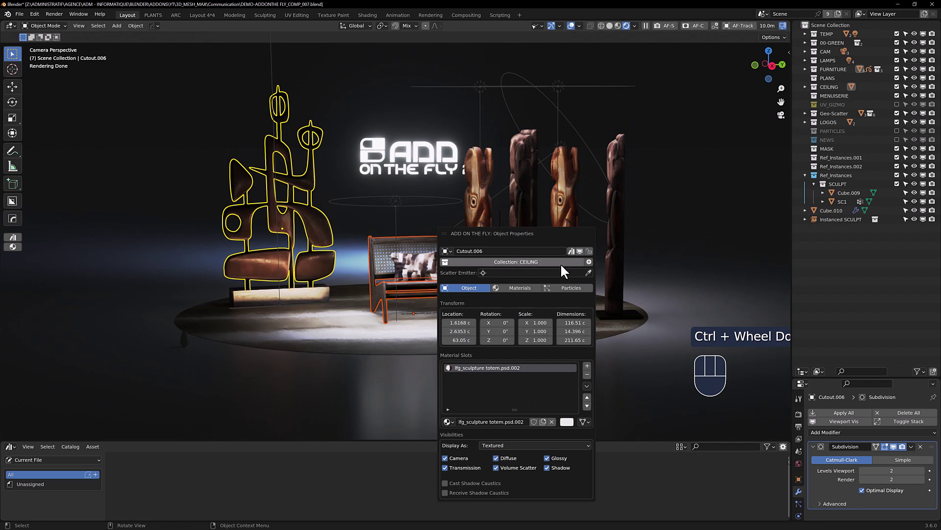
- Move the chair and sculpture into a new FURN collection and instance it to the left along Y
{"action": "key", "text": "m"}
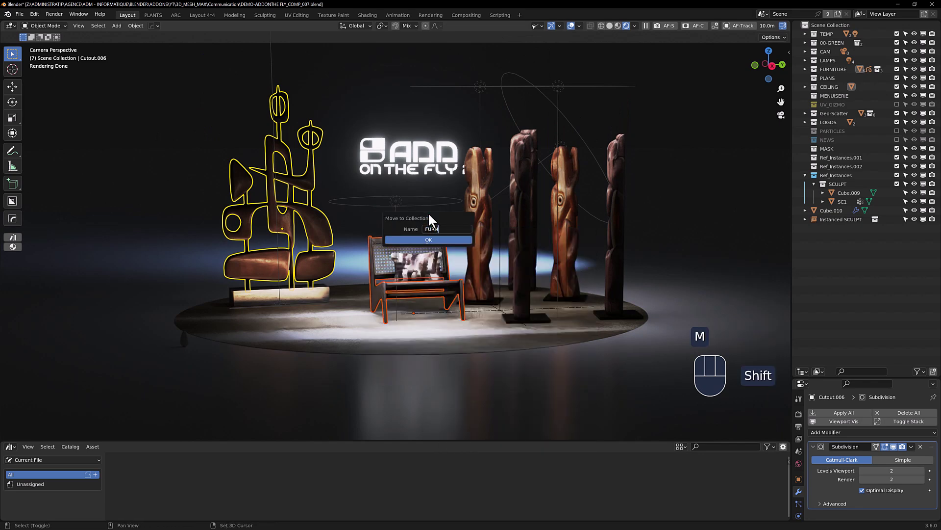
{"action": "scroll", "scroll_direction": "down", "scroll_amount": 3}
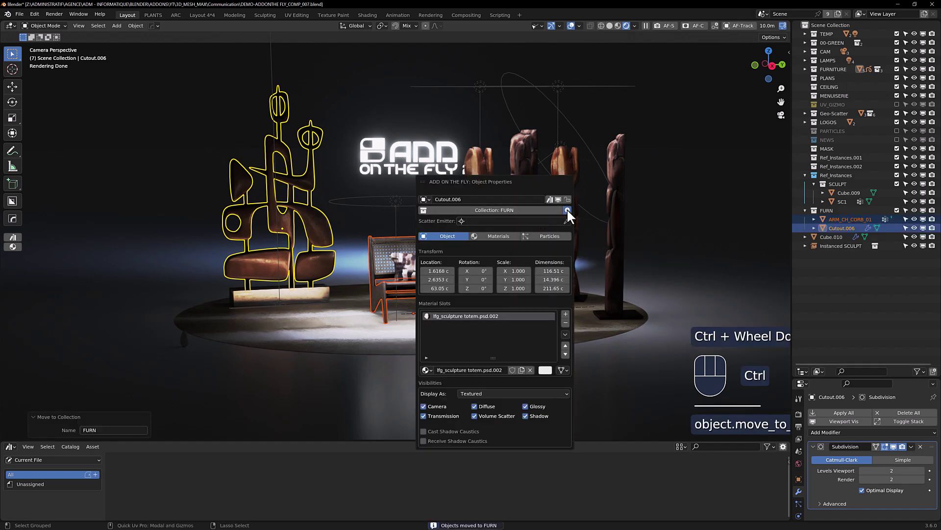
{"action": "key", "text": "g"}
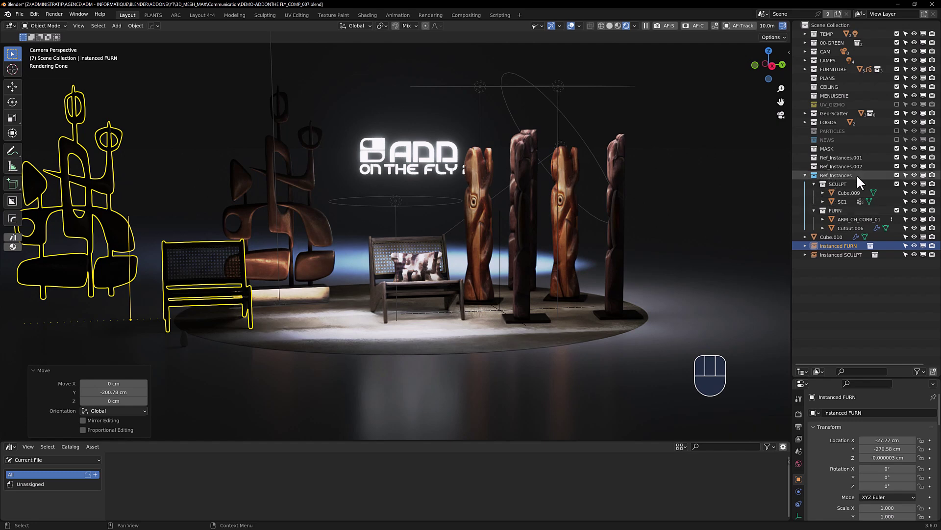
- Hide the Ref_Instances collection, leaving the Instanced FURN and SCULPT copies, SCULPT shifted along Y
{"action": "left_click", "coordinate": [858, 182]}
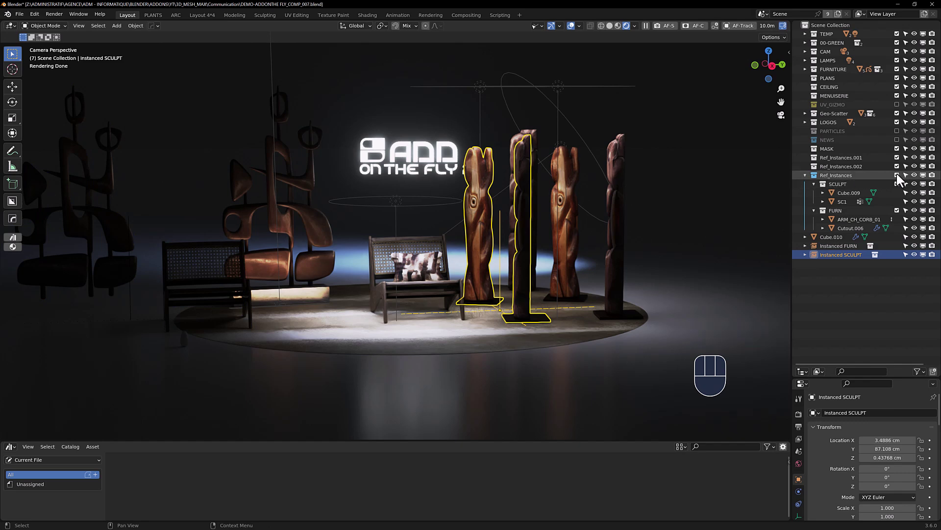
{"action": "left_click", "coordinate": [898, 180]}
{"action": "key", "text": "g"}
{"action": "left_click", "coordinate": [107, 279]}
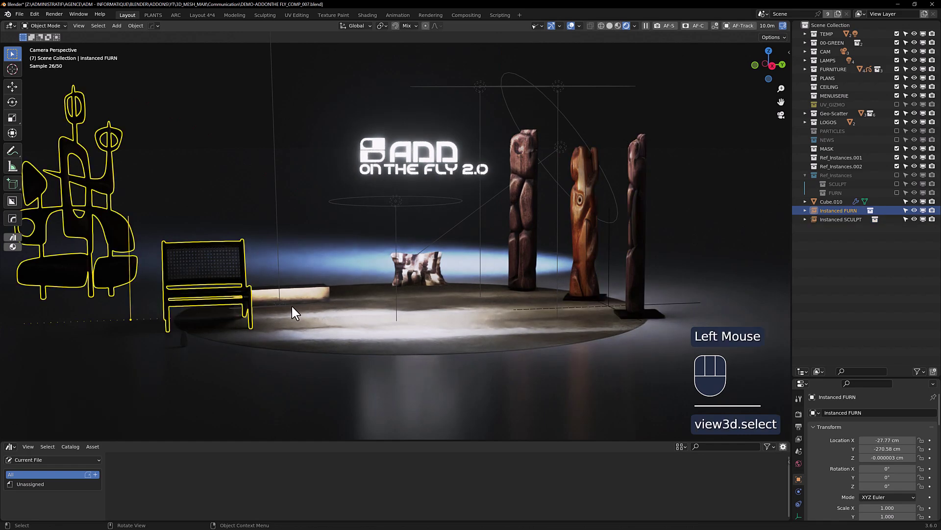
- Add a Hair particle system to the Cushion with Brownian 0.02 so it sprouts long fur
{"action": "key", "text": "g"}
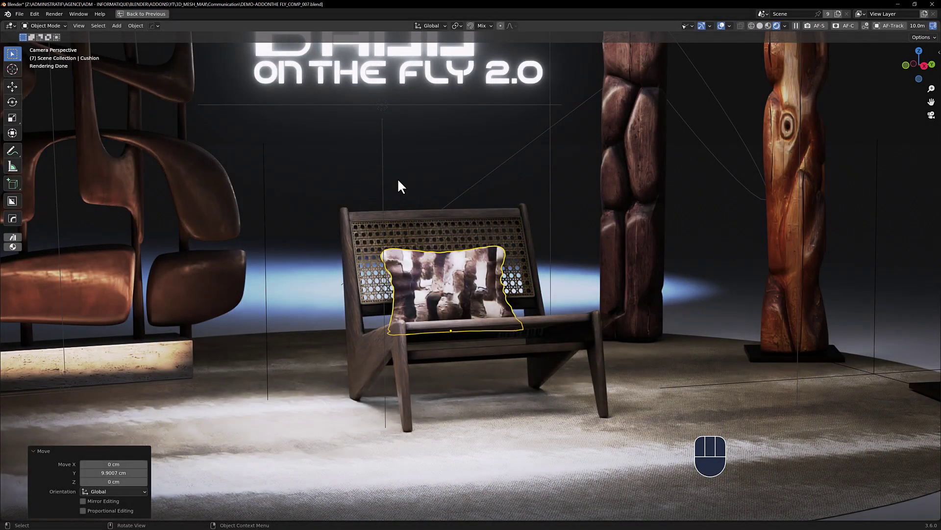
{"action": "scroll", "scroll_direction": "down", "scroll_amount": 3}
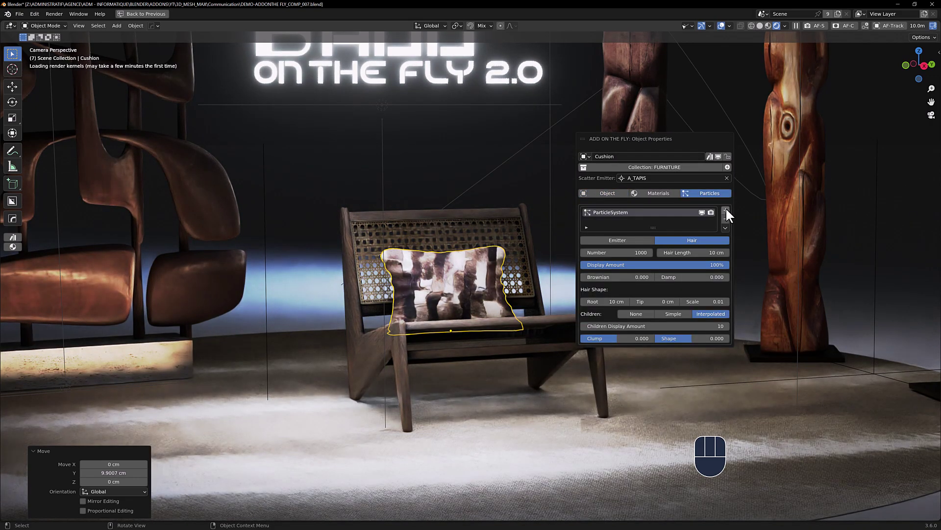
{"action": "scroll", "scroll_direction": "up", "scroll_amount": 3}
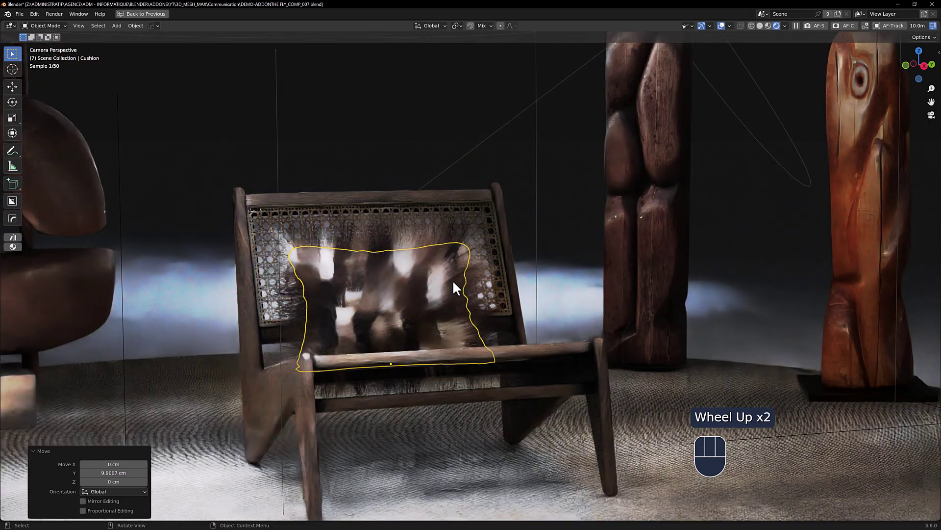
{"action": "scroll", "scroll_direction": "down", "scroll_amount": 3}
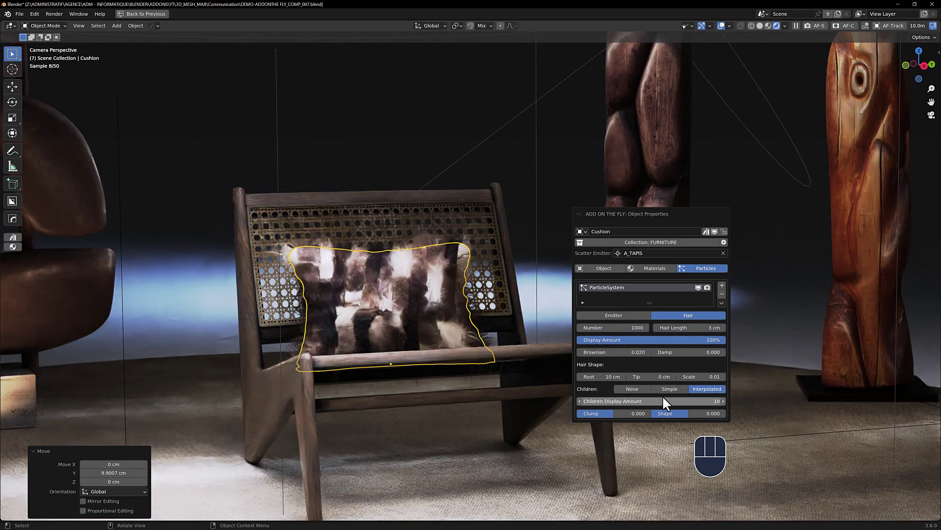
{"action": "key", "text": "KP_0"}
{"action": "scroll", "scroll_direction": "up", "scroll_amount": 3}
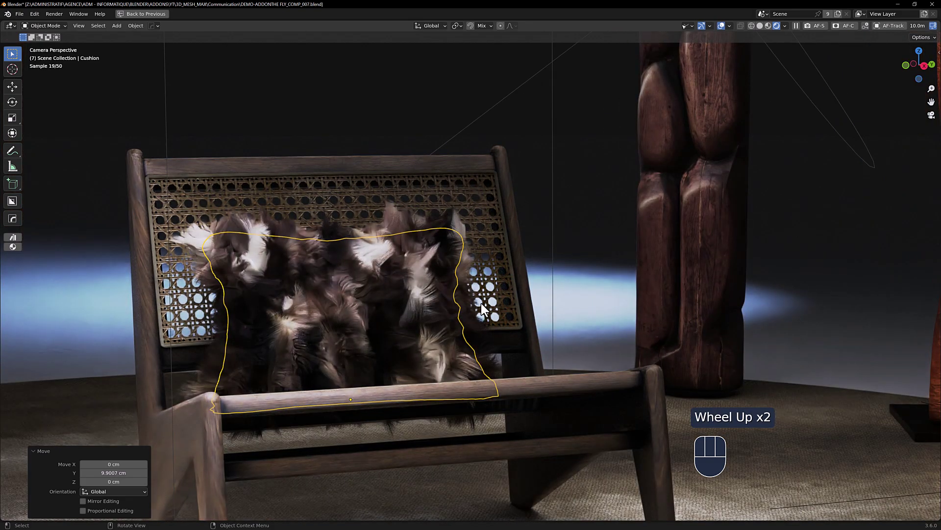
- Select the A_TAPIS round rug and show its particle scatter systems
{"action": "left_click", "coordinate": [573, 212]}
{"action": "left_click", "coordinate": [403, 381]}
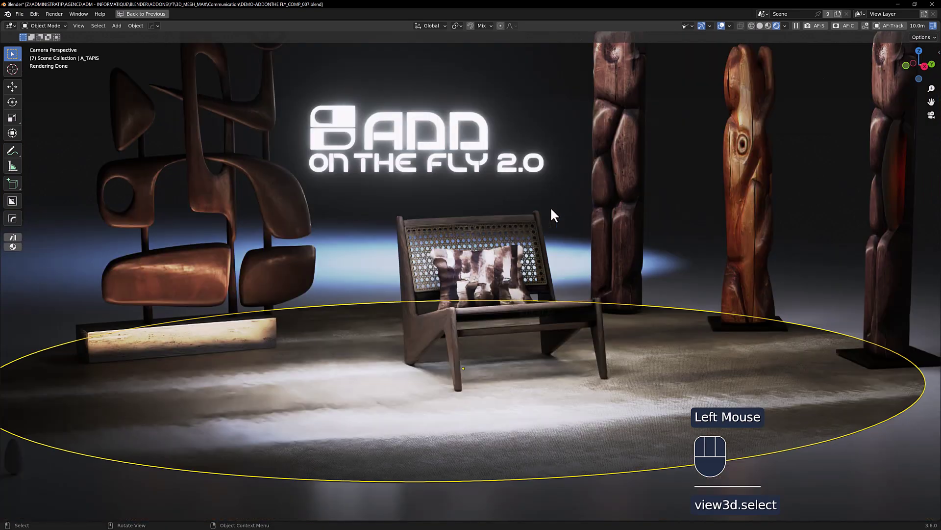
{"action": "scroll", "scroll_direction": "down", "scroll_amount": 3}
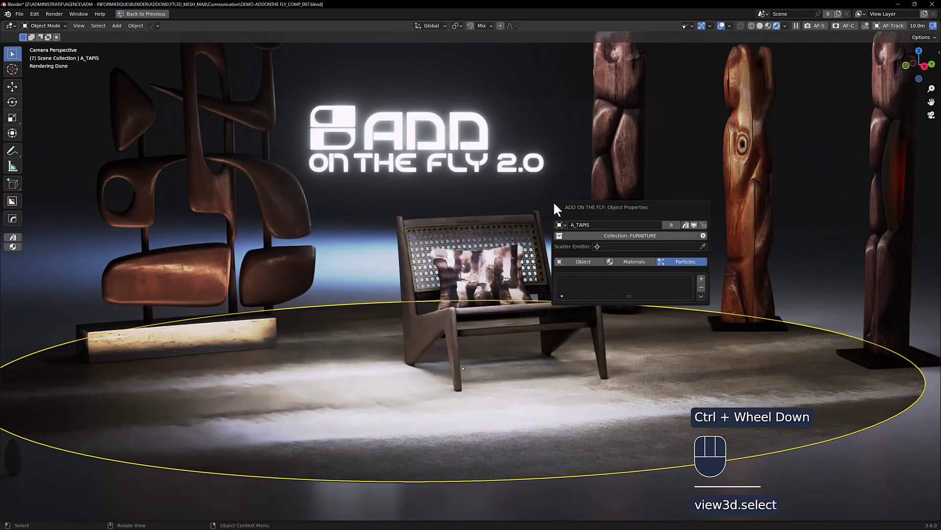